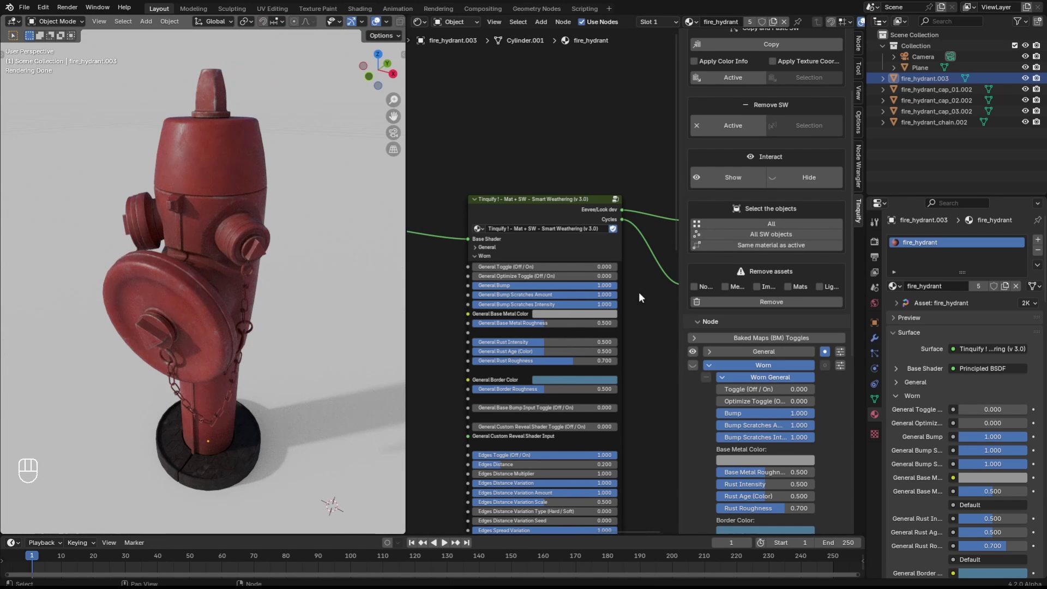
# Step: Enable the General and Worn weathering toggles and expand the Worn General settings
pyautogui.click(311, 284)
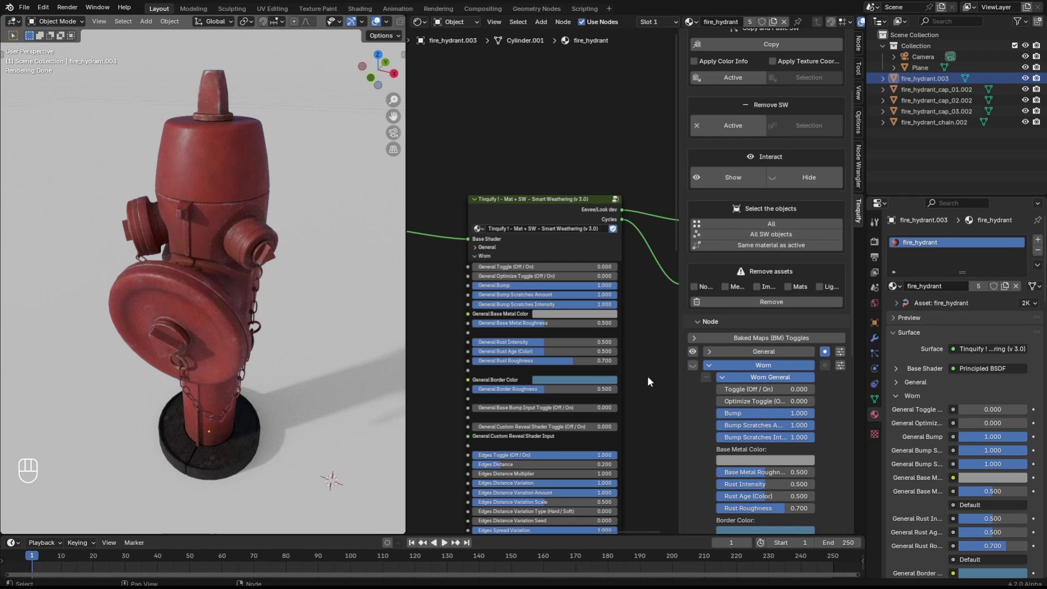
pyautogui.moveTo(749, 369); pyautogui.dragTo(707, 377)
pyautogui.moveTo(187, 332); pyautogui.dragTo(255, 351)
pyautogui.click(262, 331)
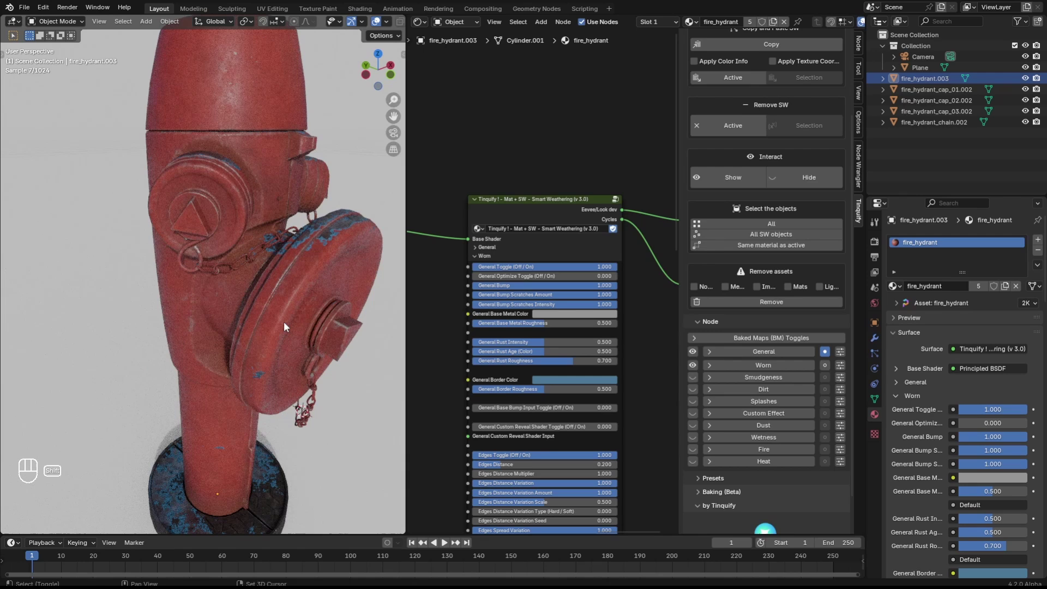
pyautogui.click(507, 318)
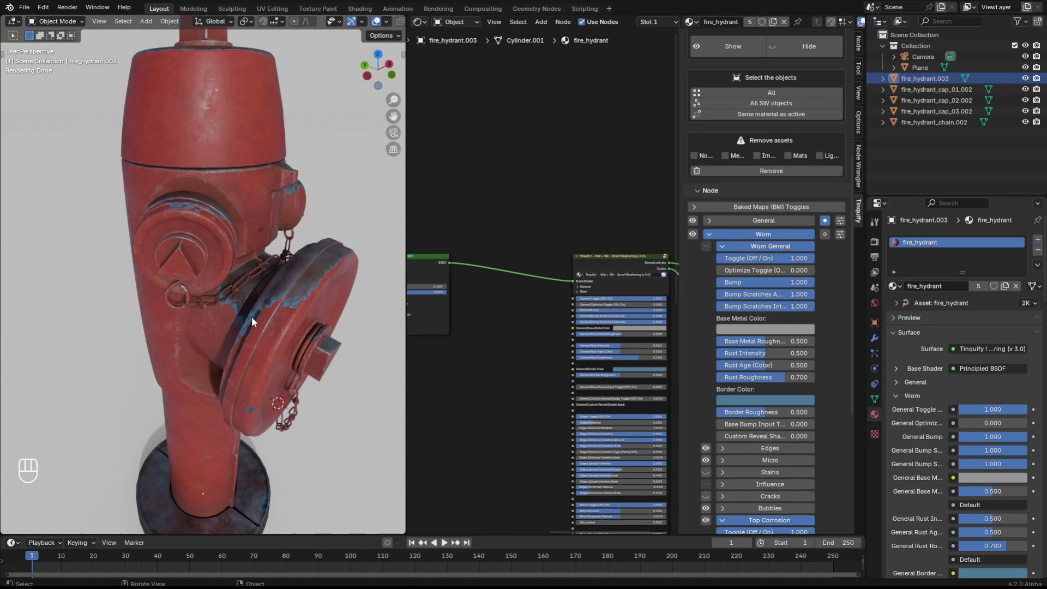
pyautogui.click(472, 364)
pyautogui.click(531, 325)
# Step: Set the worn Border Color to a dark red in the colour picker and confirm it
pyautogui.click(634, 369)
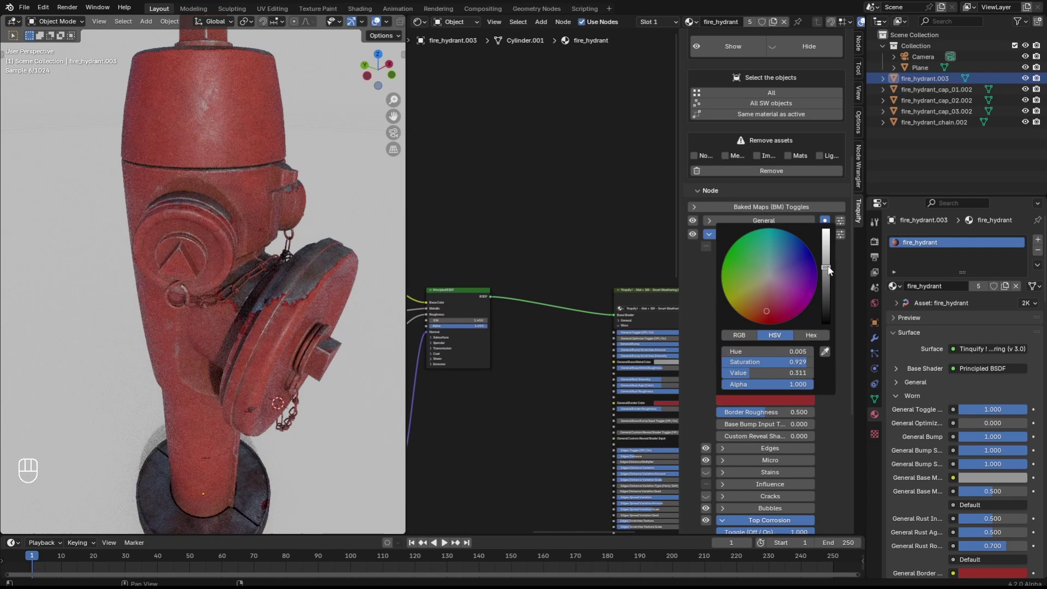
pyautogui.click(553, 271)
pyautogui.click(527, 269)
pyautogui.moveTo(493, 274); pyautogui.dragTo(471, 265)
pyautogui.click(493, 236)
pyautogui.click(546, 272)
pyautogui.moveTo(427, 247); pyautogui.dragTo(592, 379)
pyautogui.click(510, 347)
pyautogui.click(486, 330)
pyautogui.press('ctrl+x')
pyautogui.click(631, 359)
pyautogui.click(617, 377)
pyautogui.click(532, 365)
pyautogui.click(300, 338)
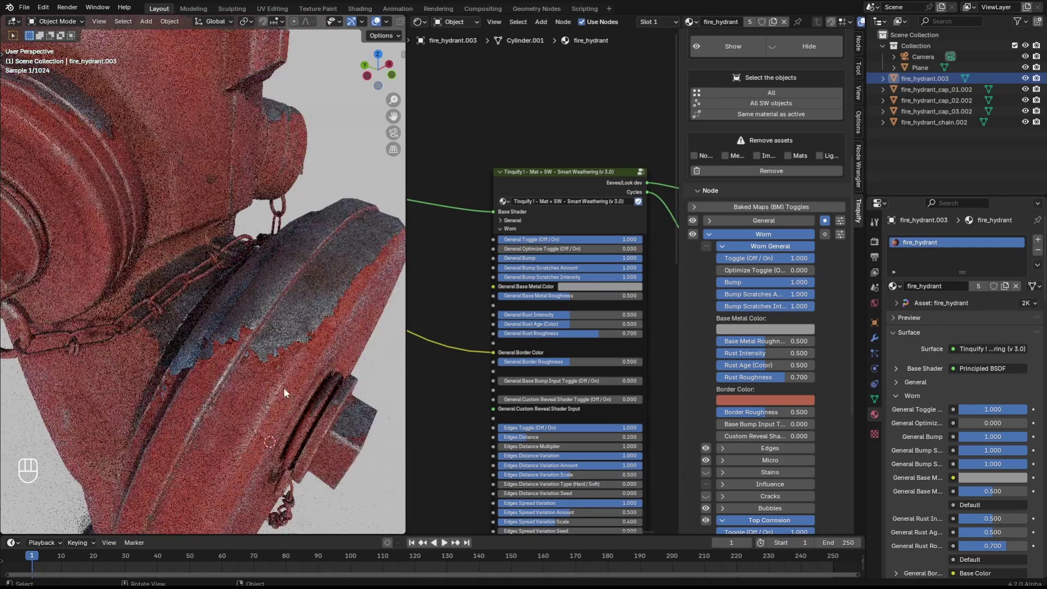
# Step: Enable Worn > Bubbles and raise its Amount to about 0.376 for peeling paint patches
pyautogui.moveTo(787, 416); pyautogui.dragTo(233, 282)
pyautogui.click(221, 319)
pyautogui.click(263, 334)
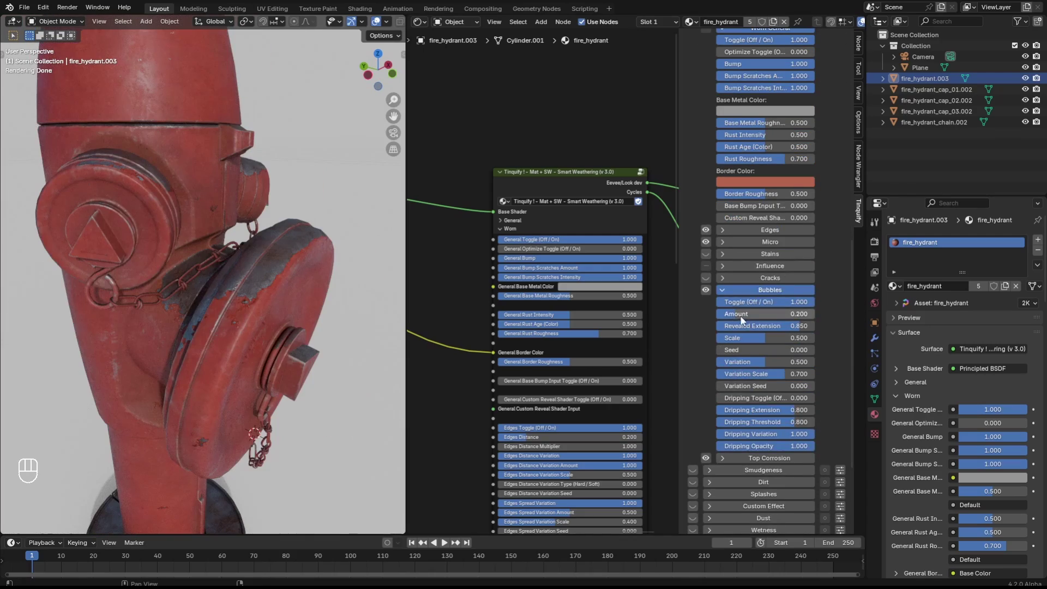
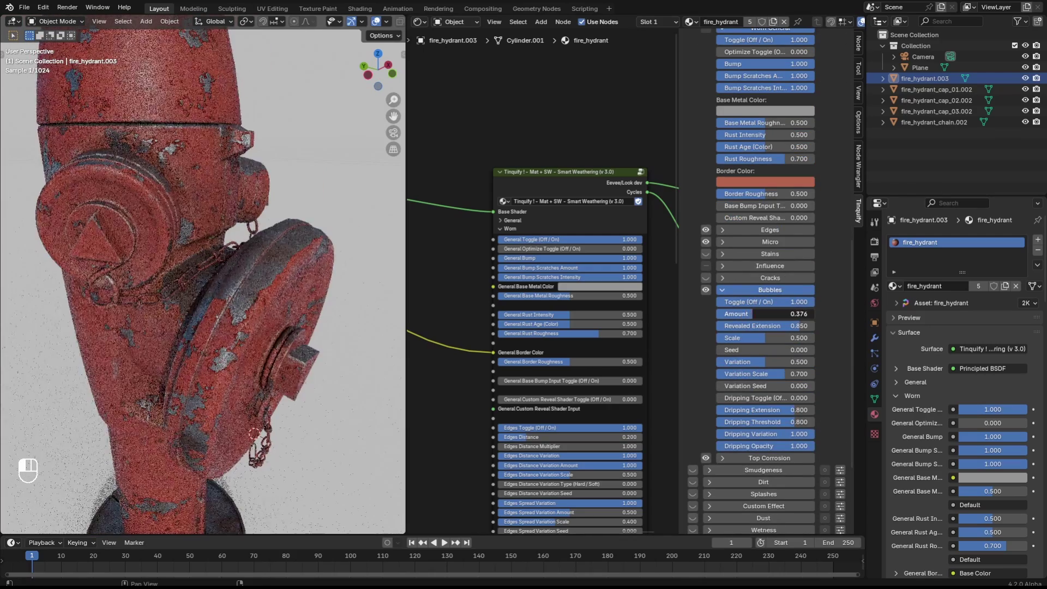
pyautogui.moveTo(198, 329); pyautogui.dragTo(258, 326)
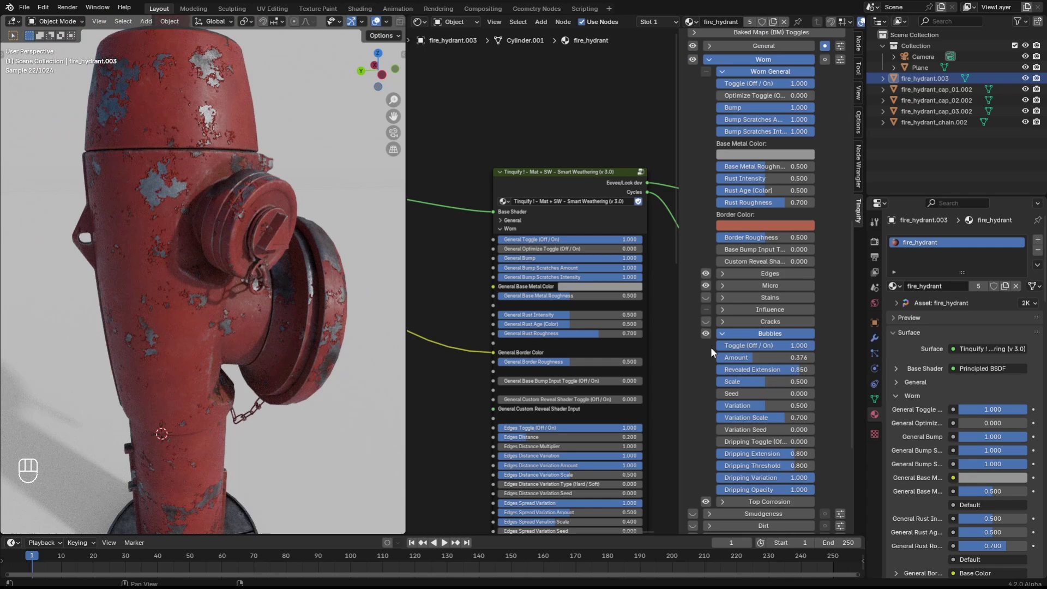
# Step: Strengthen Rust Intensity to about 0.65 and retune the Edges Distance
pyautogui.moveTo(755, 425); pyautogui.dragTo(777, 426)
pyautogui.click(724, 448)
pyautogui.click(219, 329)
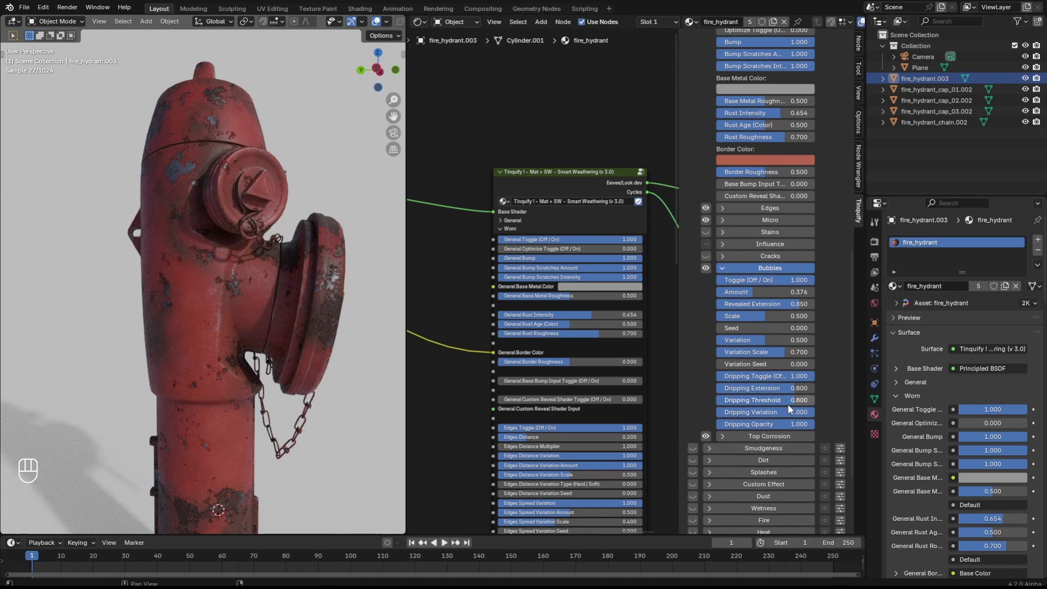
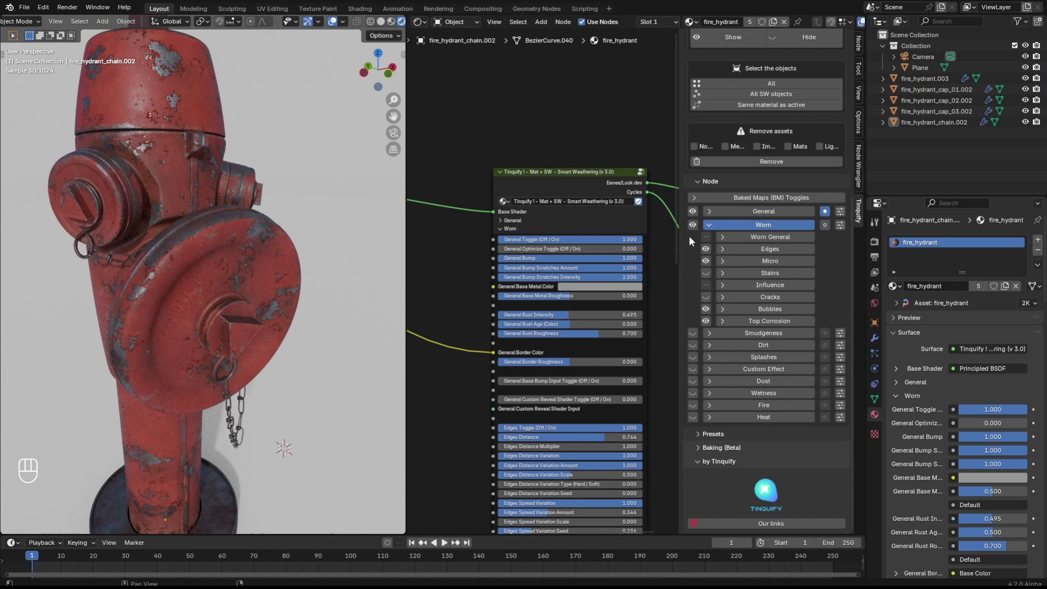
# Step: Collapse the Worn settings and switch the Worn effect off temporarily
pyautogui.click(695, 233)
pyautogui.click(695, 233)
pyautogui.click(695, 232)
pyautogui.click(276, 300)
pyautogui.doubleClick(260, 313)
pyautogui.click(270, 317)
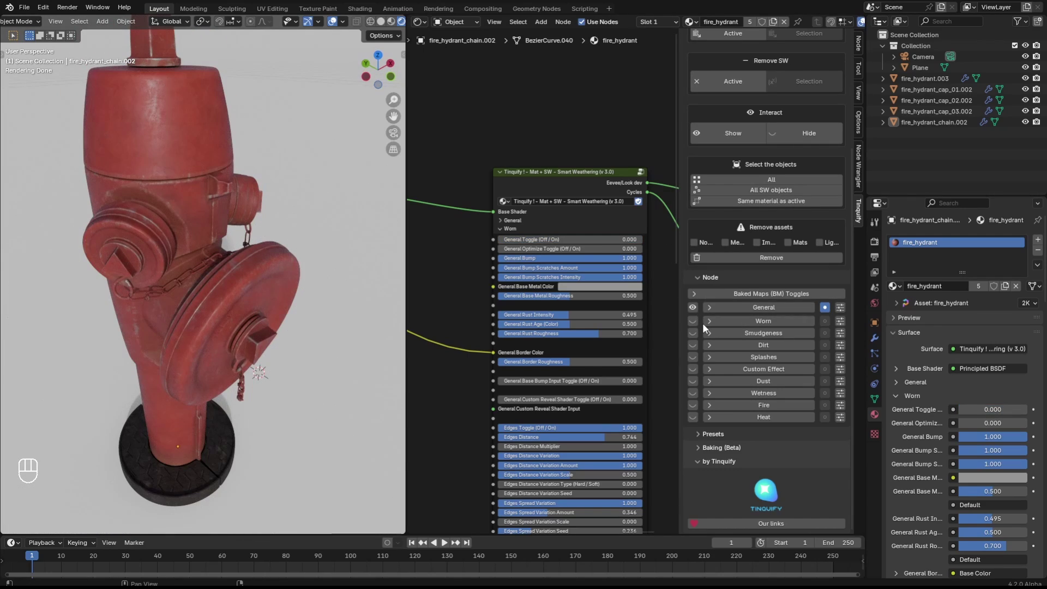
# Step: Switch on the Dirt effect's eye toggle for the hydrant
pyautogui.click(245, 305)
pyautogui.click(265, 339)
pyautogui.moveTo(260, 367); pyautogui.dragTo(297, 342)
pyautogui.click(299, 312)
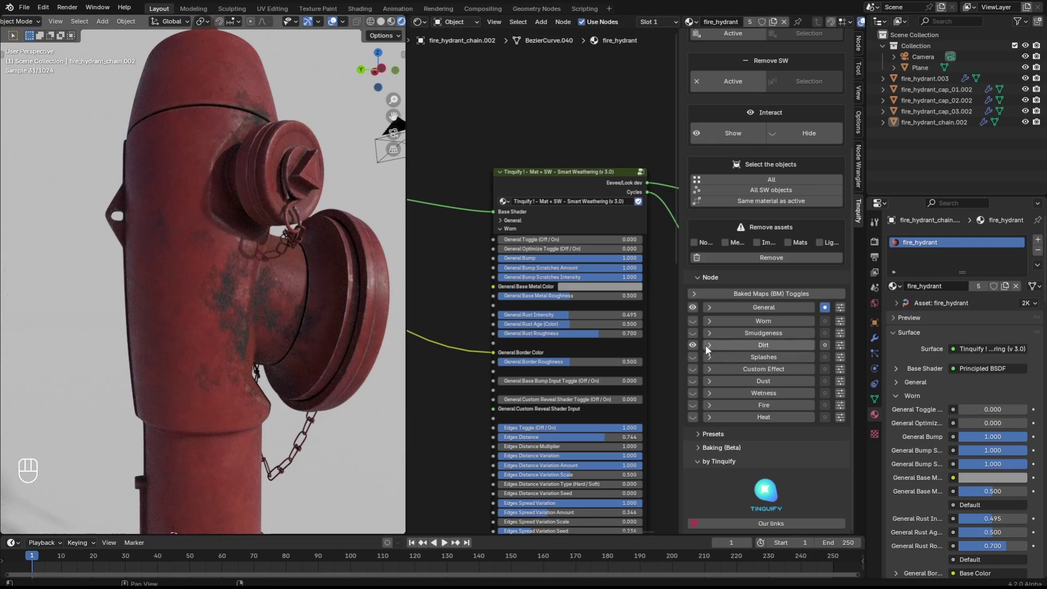
pyautogui.click(238, 338)
pyautogui.moveTo(283, 286); pyautogui.dragTo(203, 302)
pyautogui.moveTo(183, 319); pyautogui.dragTo(249, 304)
pyautogui.click(266, 312)
pyautogui.click(296, 298)
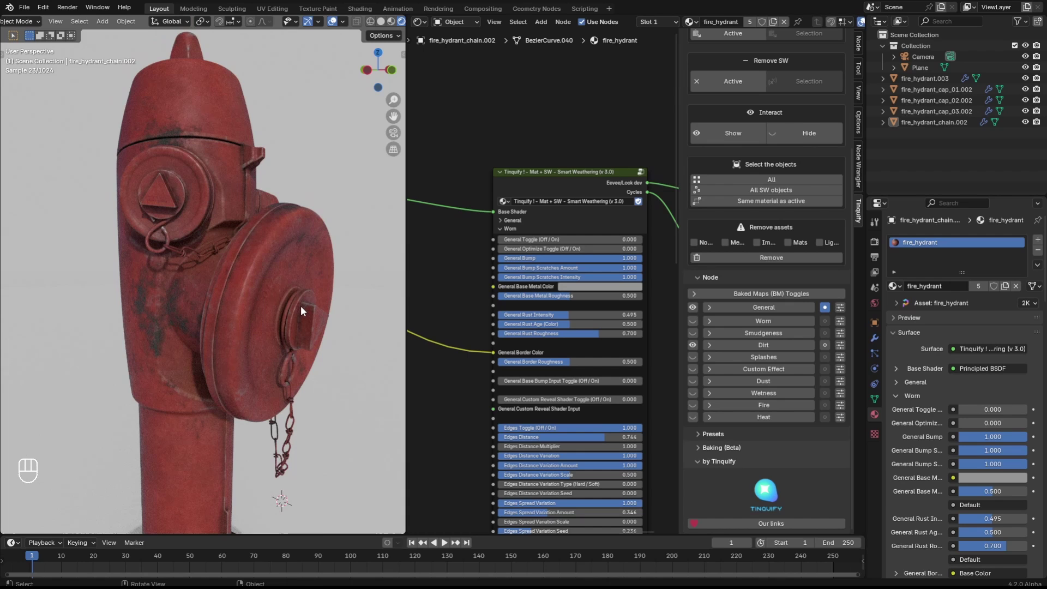
# Step: Randomize SW – Dirt, expand Dirt General, and re-enable the General and Worn toggles
pyautogui.click(234, 342)
pyautogui.moveTo(196, 358); pyautogui.dragTo(273, 341)
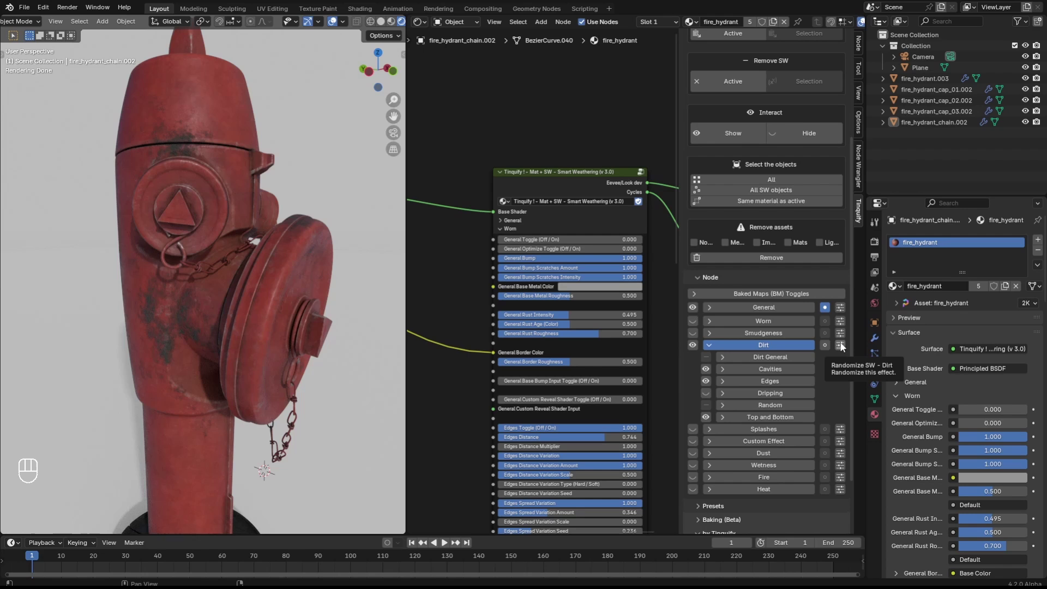
pyautogui.click(845, 345)
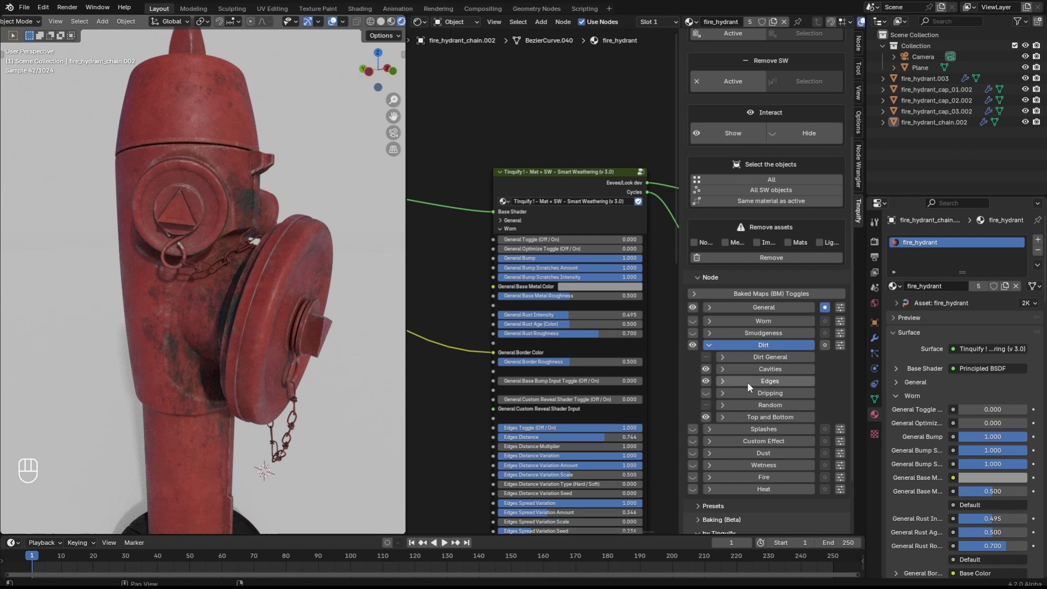
pyautogui.click(846, 259)
pyautogui.click(846, 260)
pyautogui.click(846, 260)
pyautogui.click(330, 275)
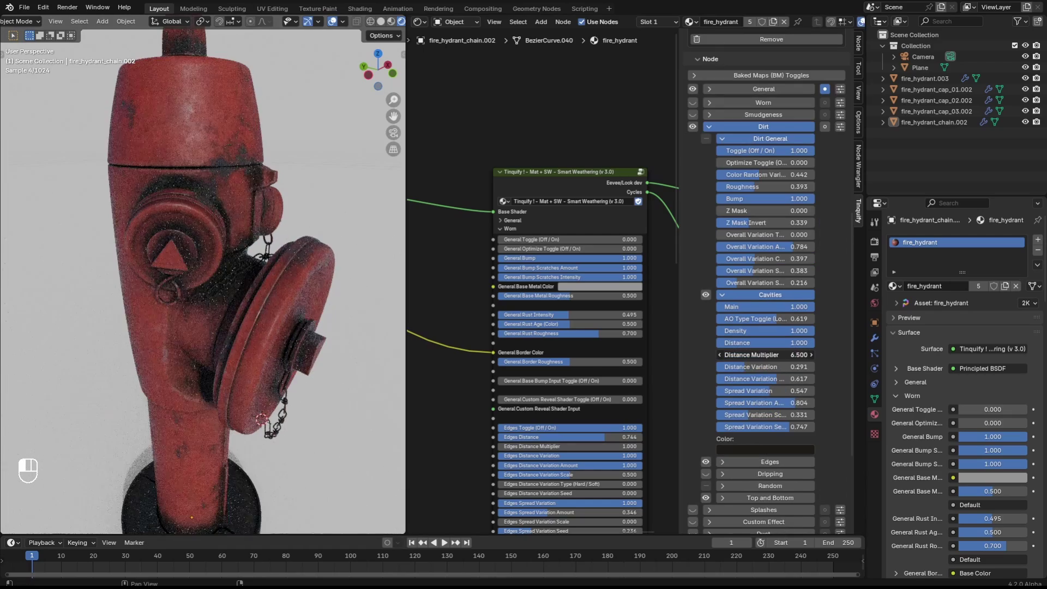
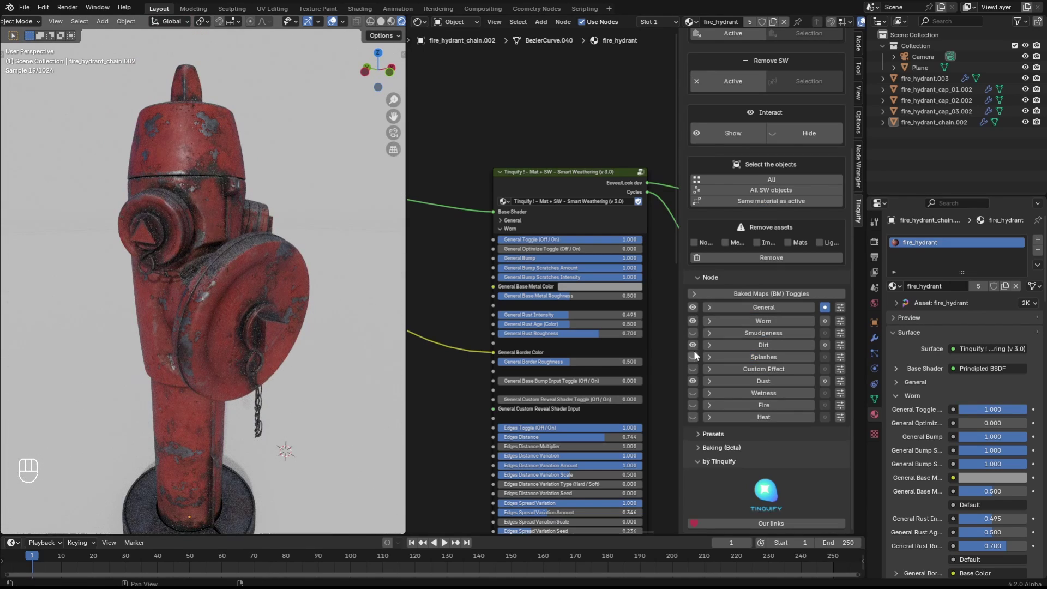
# Step: Select the fire_hydrant.003 top body piece and zoom in on it
pyautogui.moveTo(188, 367); pyautogui.dragTo(255, 368)
pyautogui.click(266, 396)
pyautogui.moveTo(205, 394); pyautogui.dragTo(292, 393)
pyautogui.click(195, 408)
pyautogui.moveTo(212, 421); pyautogui.dragTo(263, 448)
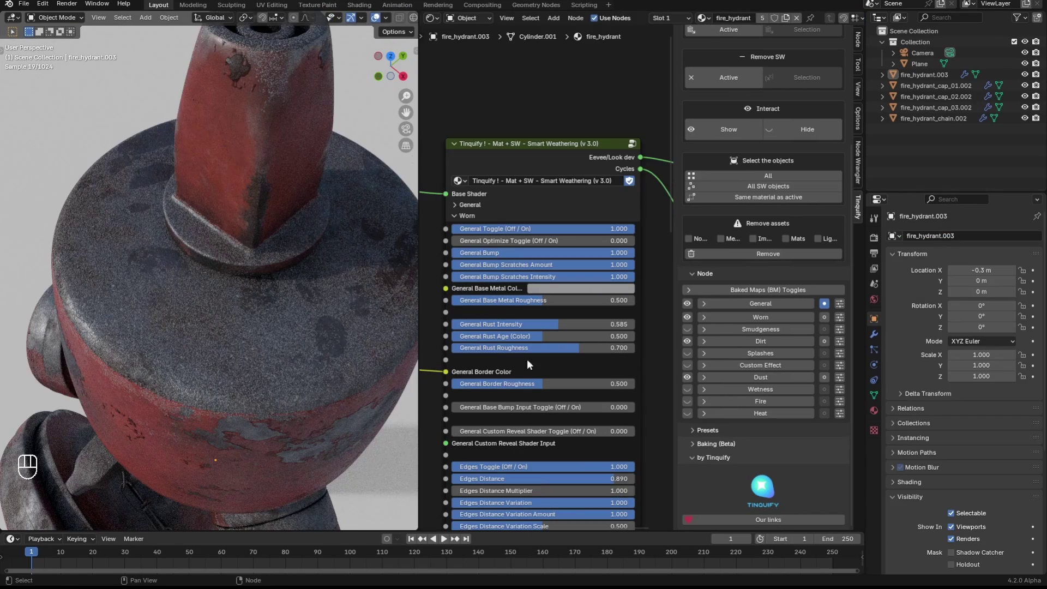
# Step: Switch the weathering layers off to compare the clean red paint with embossed lettering
pyautogui.click(692, 309)
pyautogui.moveTo(692, 309); pyautogui.dragTo(658, 330)
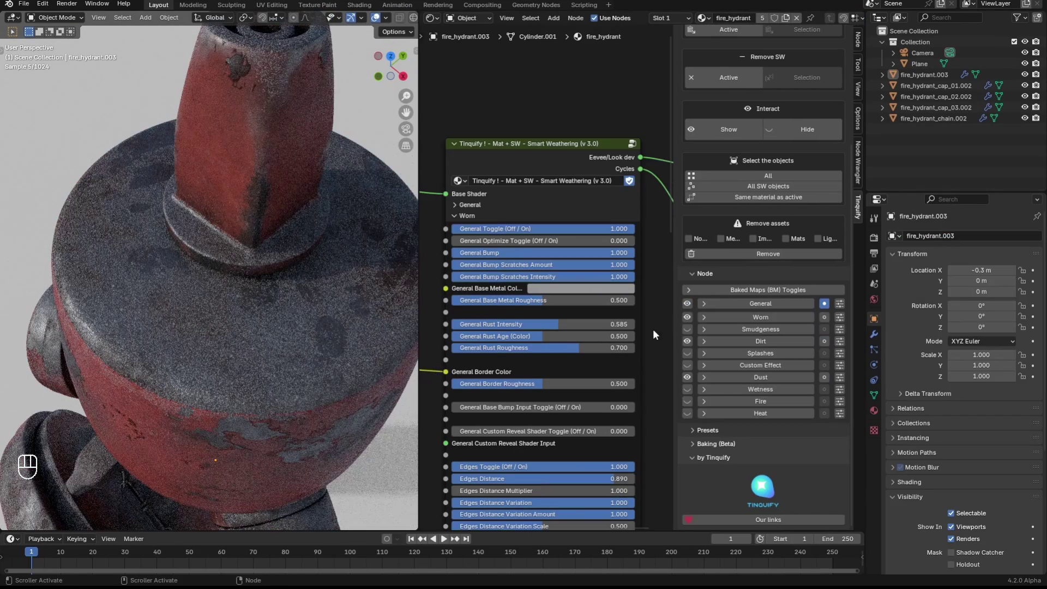
pyautogui.click(692, 310)
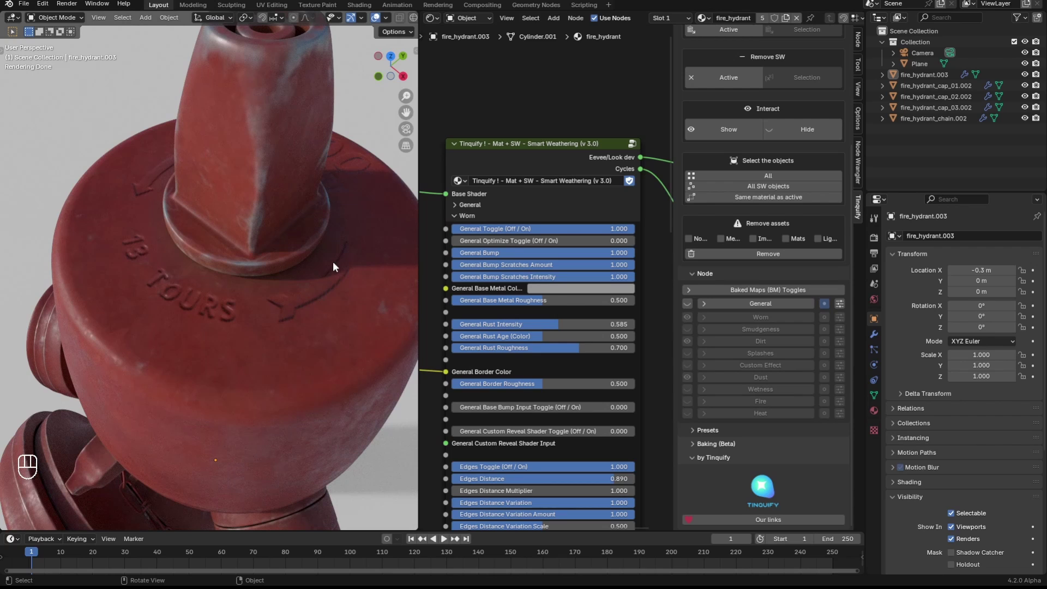
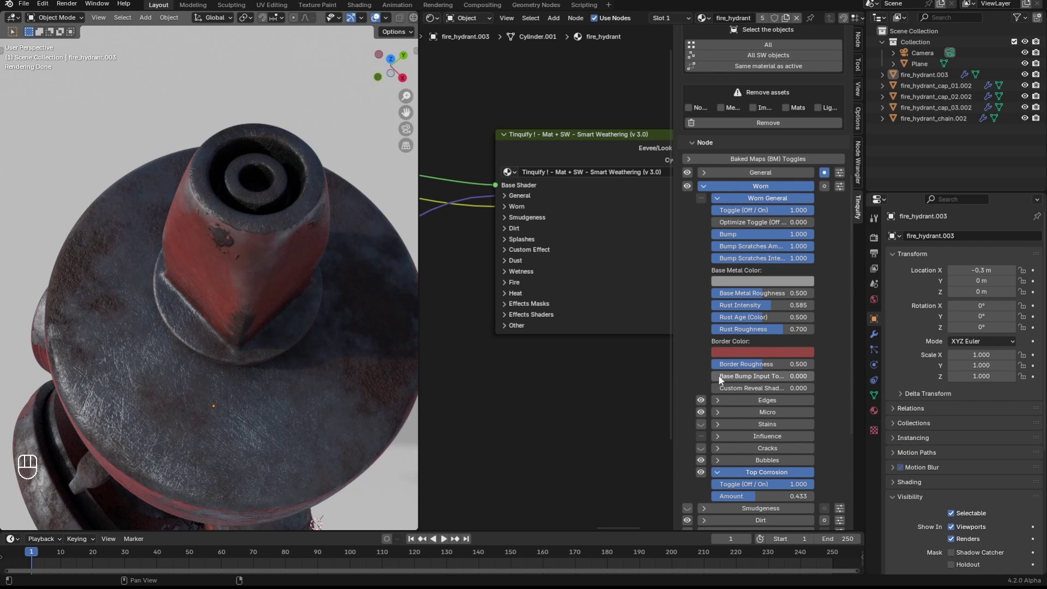
# Step: Set Rust Intensity to about 0.617 and enable Bubbles with Amount about 0.318 on the hydrant top
pyautogui.middleClick(726, 383)
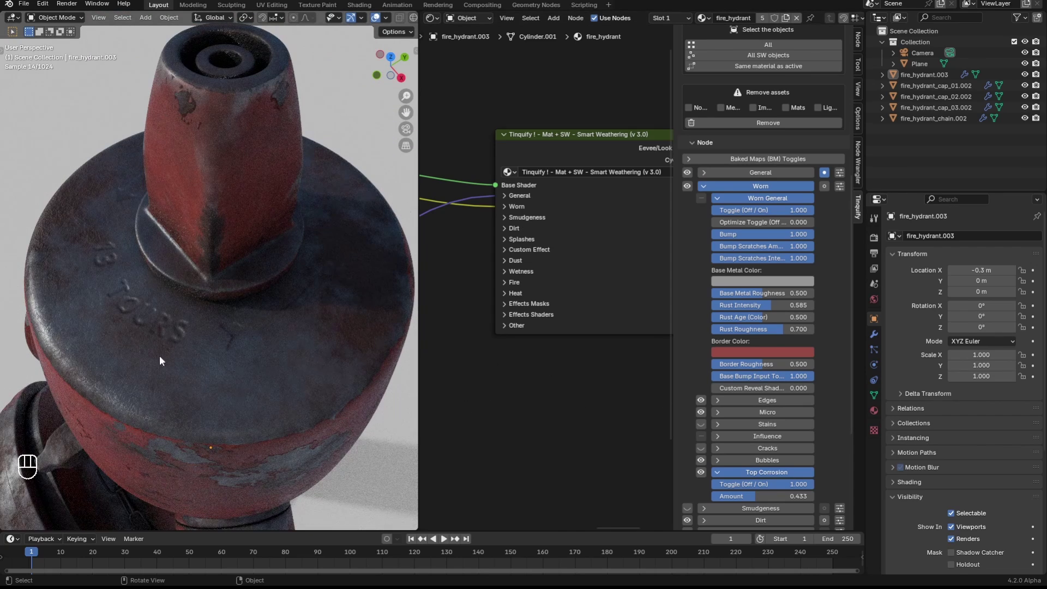
pyautogui.moveTo(791, 478); pyautogui.dragTo(729, 478)
pyautogui.moveTo(760, 284); pyautogui.dragTo(447, 349)
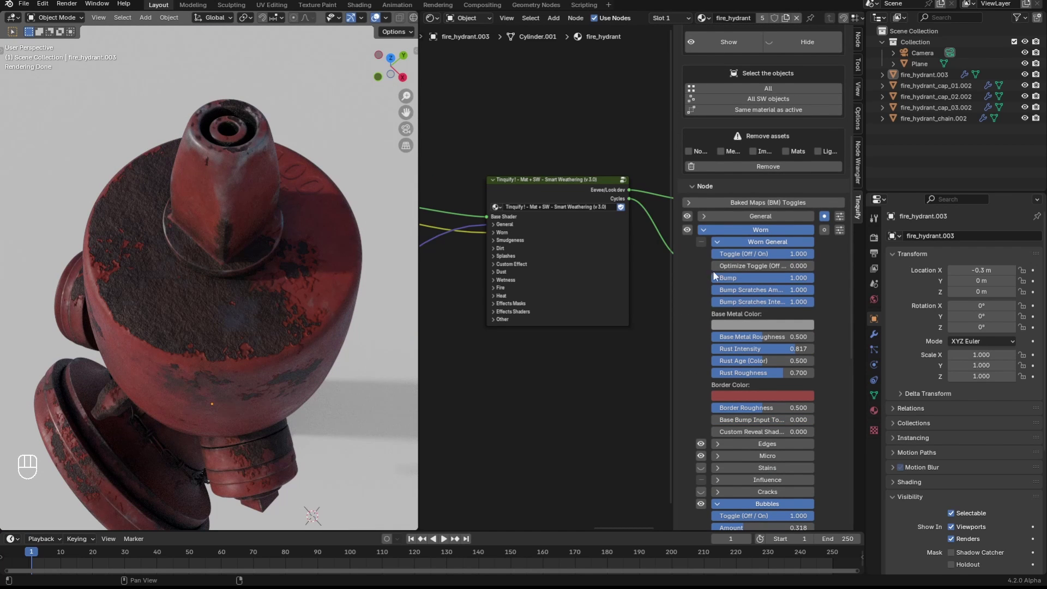
# Step: Inspect the hydrant's rusty body up close and enable optimization for the dirt layer
pyautogui.middleClick(726, 267)
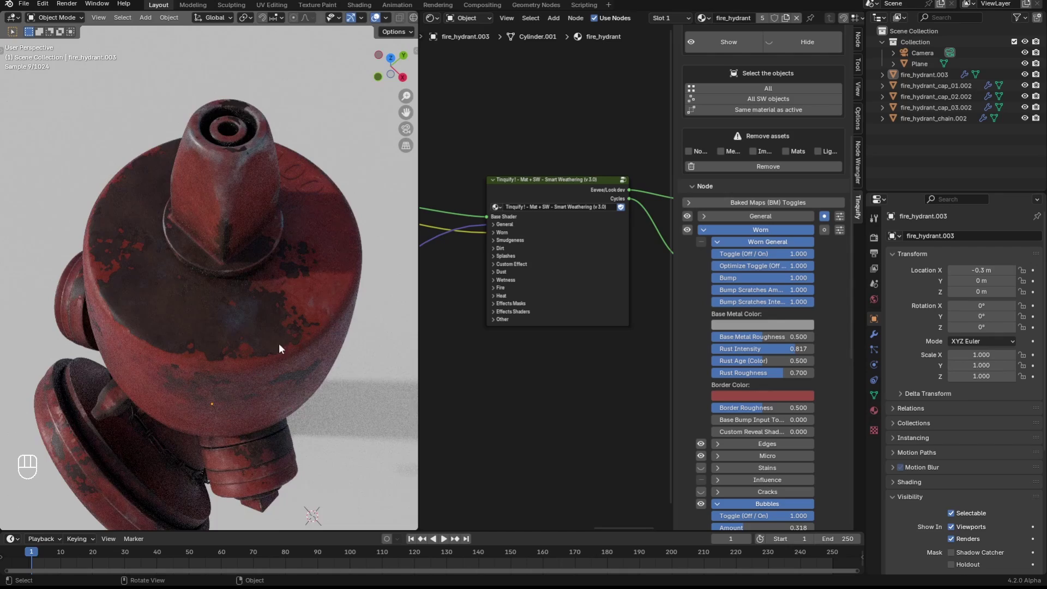
pyautogui.moveTo(259, 332); pyautogui.dragTo(263, 308)
pyautogui.middleClick(265, 325)
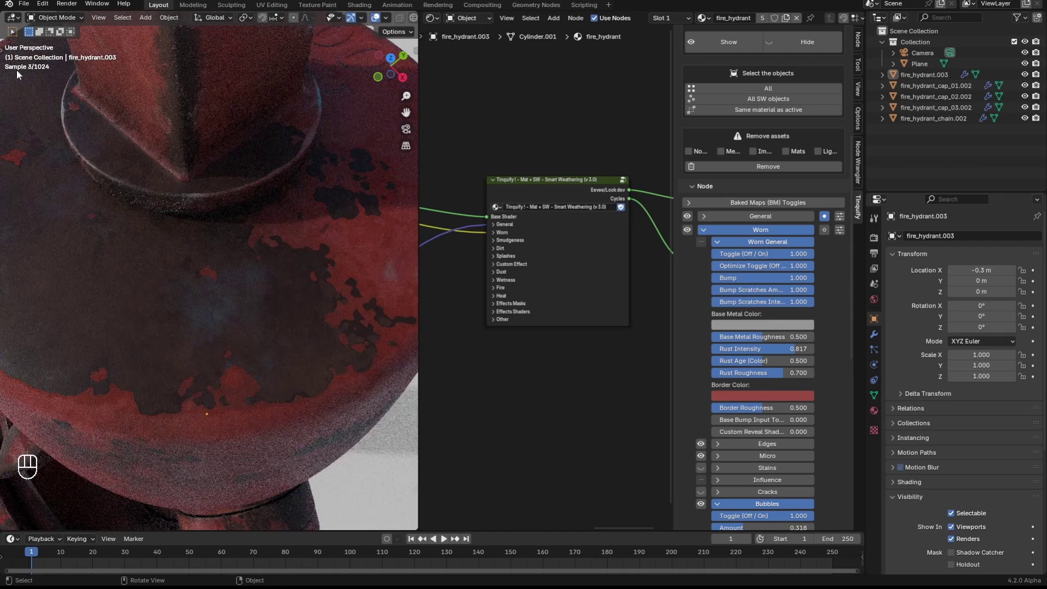
pyautogui.click(806, 267)
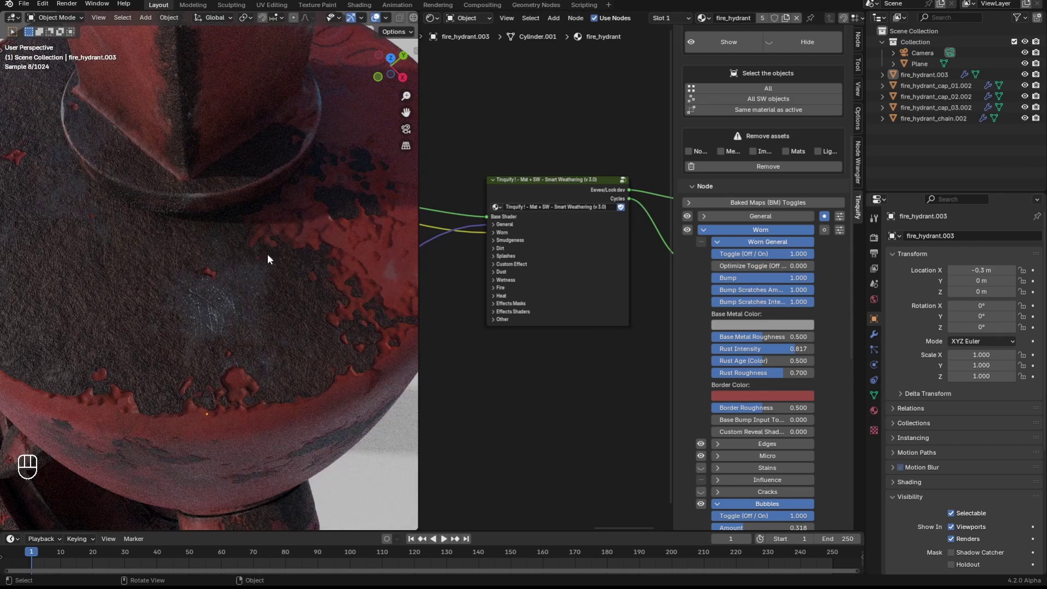
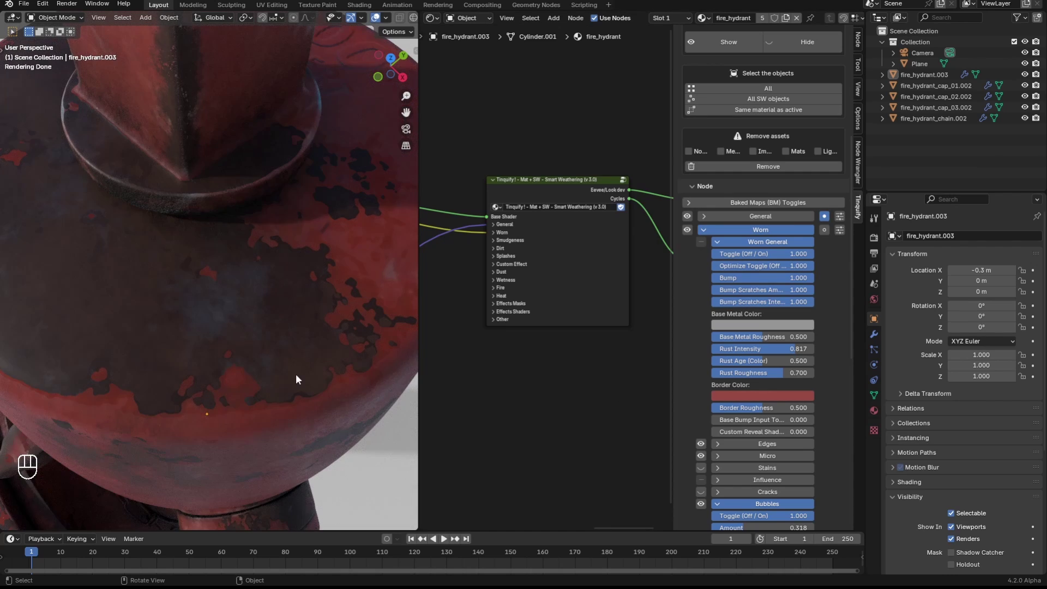
# Step: Drag the Poly Haven barrel_03 asset from the Asset Browser into the viewport beside the hydrant
pyautogui.moveTo(253, 377); pyautogui.dragTo(251, 332)
pyautogui.middleClick(252, 331)
pyautogui.middleClick(248, 336)
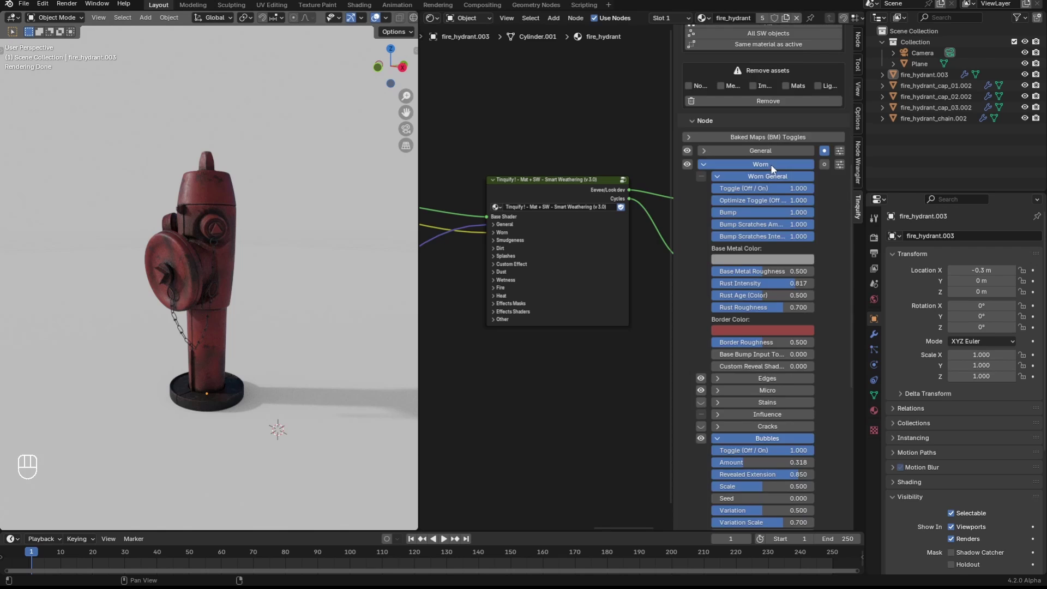
pyautogui.moveTo(767, 347); pyautogui.dragTo(783, 357)
pyautogui.moveTo(767, 293); pyautogui.dragTo(810, 317)
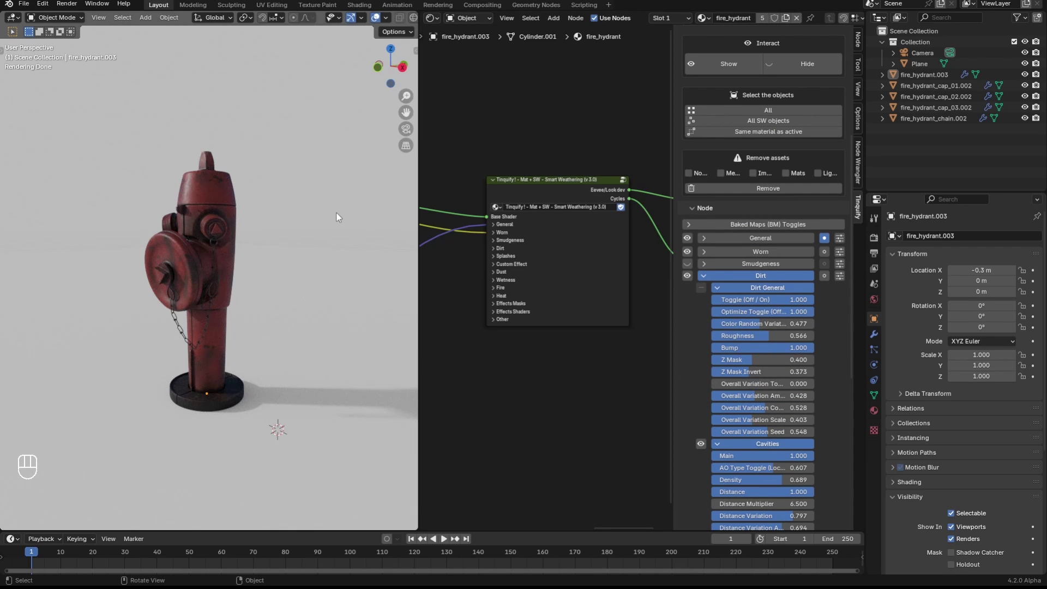
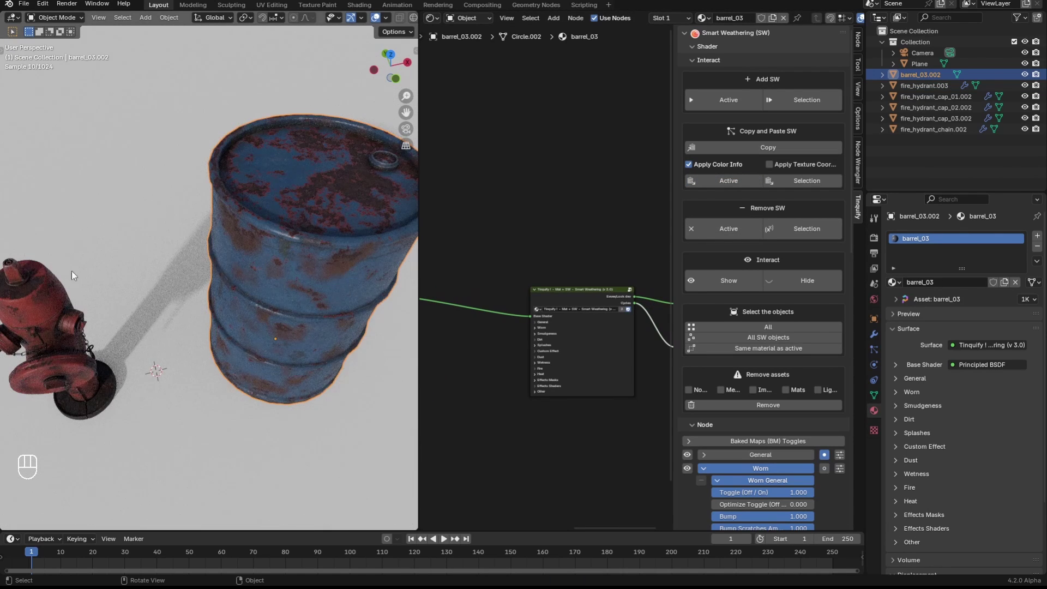
# Step: Apply Smart Weathering to the selected barrel with Add SW > Active and check its shader nodes
pyautogui.middleClick(291, 216)
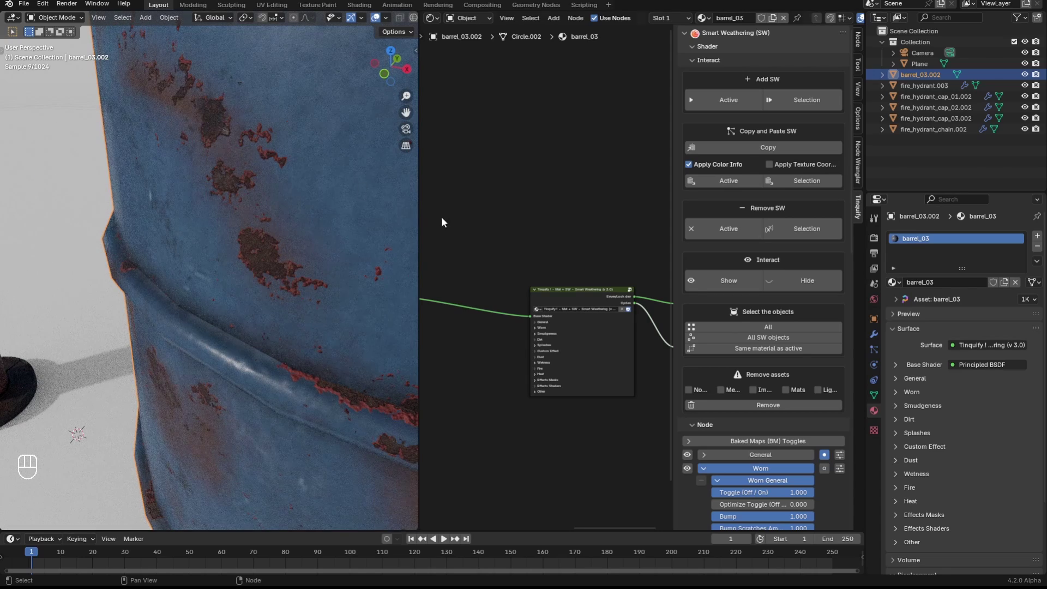
pyautogui.click(550, 299)
pyautogui.moveTo(555, 236); pyautogui.dragTo(533, 207)
pyautogui.moveTo(533, 208); pyautogui.dragTo(561, 279)
pyautogui.moveTo(562, 279); pyautogui.dragTo(571, 307)
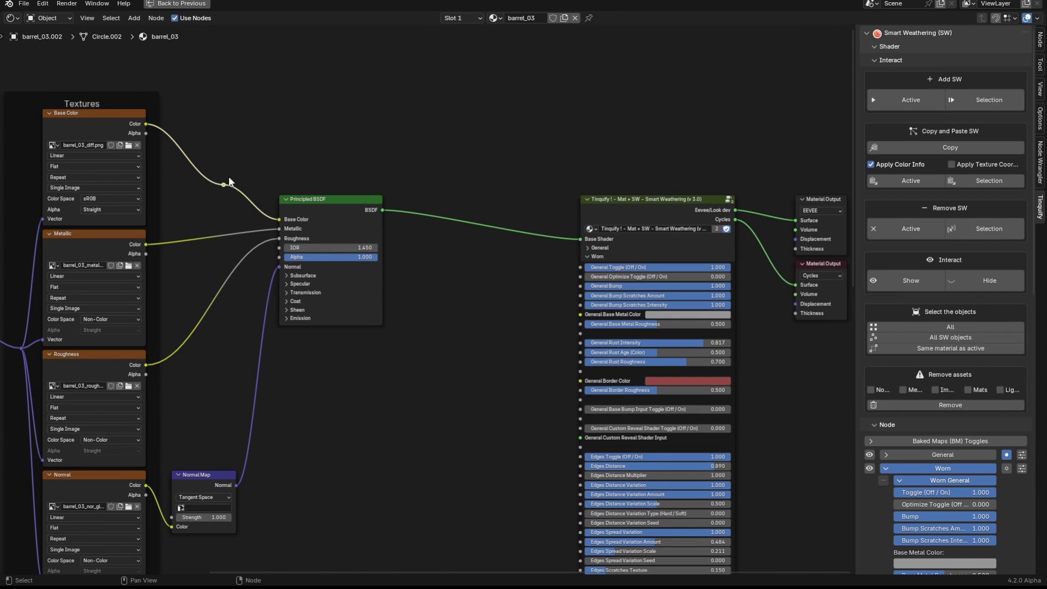
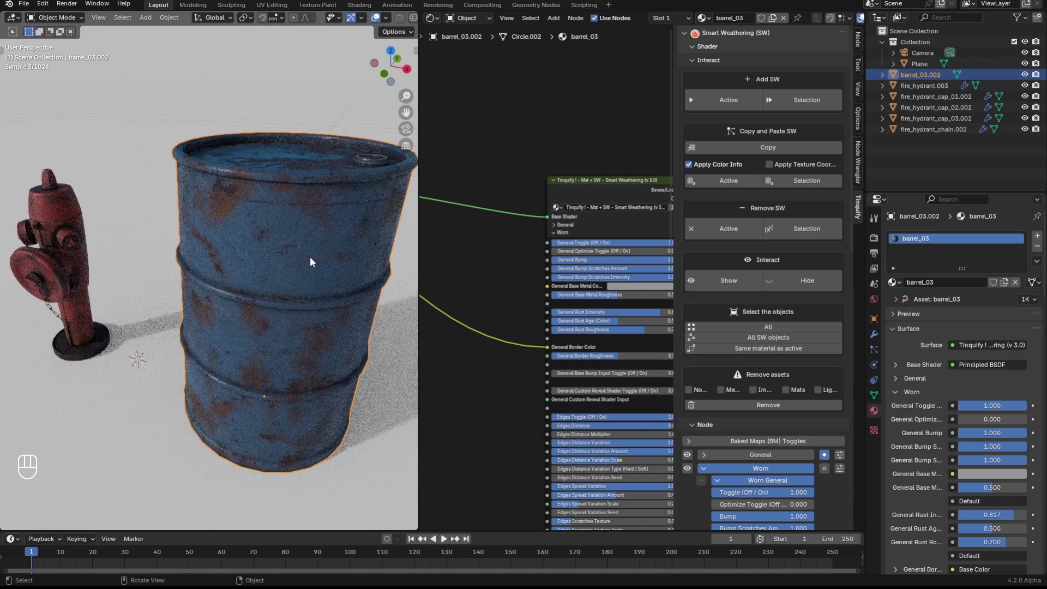
pyautogui.click(286, 325)
pyautogui.click(280, 319)
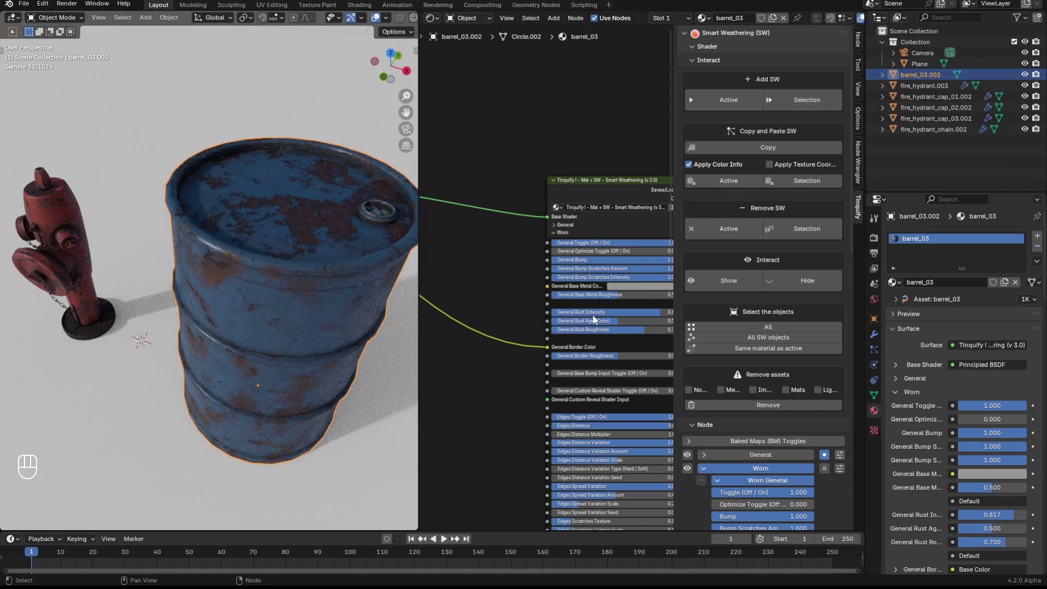
# Step: Rotate the barrel about 89° around X onto its side and check its transform in the N sidebar
pyautogui.press('r')
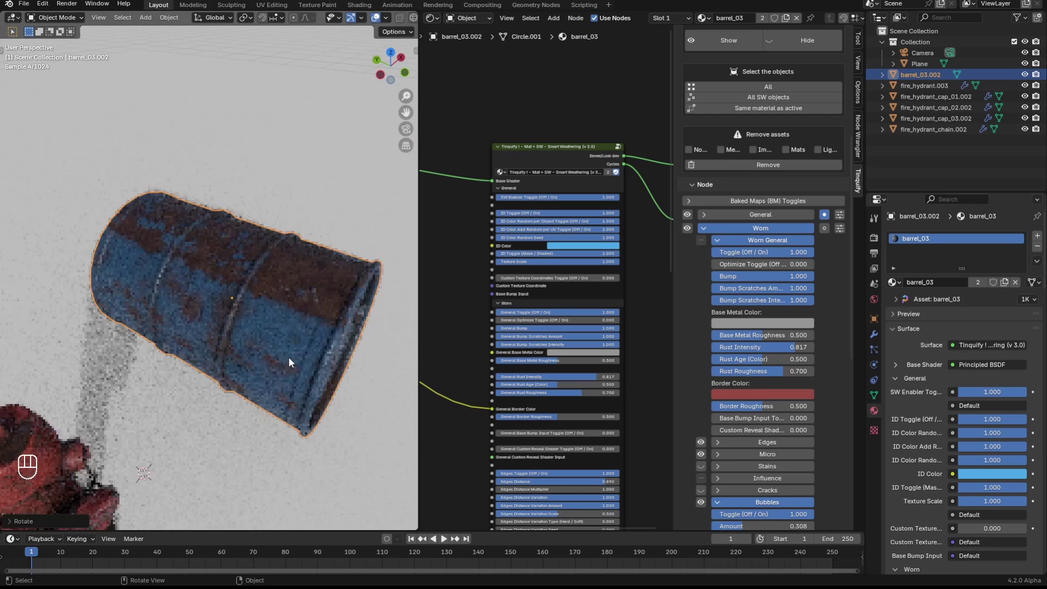
pyautogui.click(216, 275)
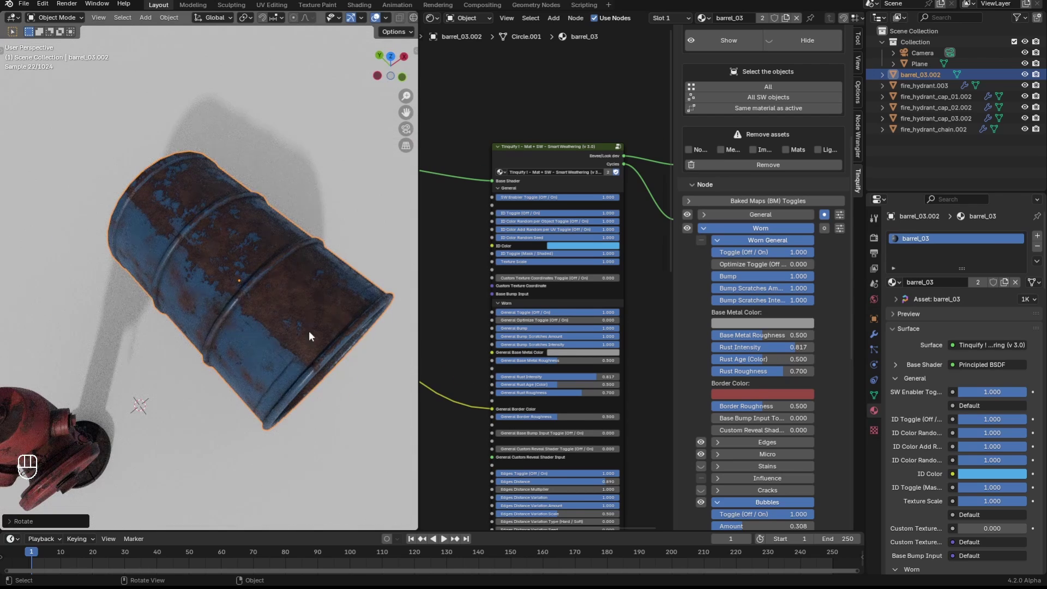
pyautogui.click(280, 355)
pyautogui.middleClick(262, 333)
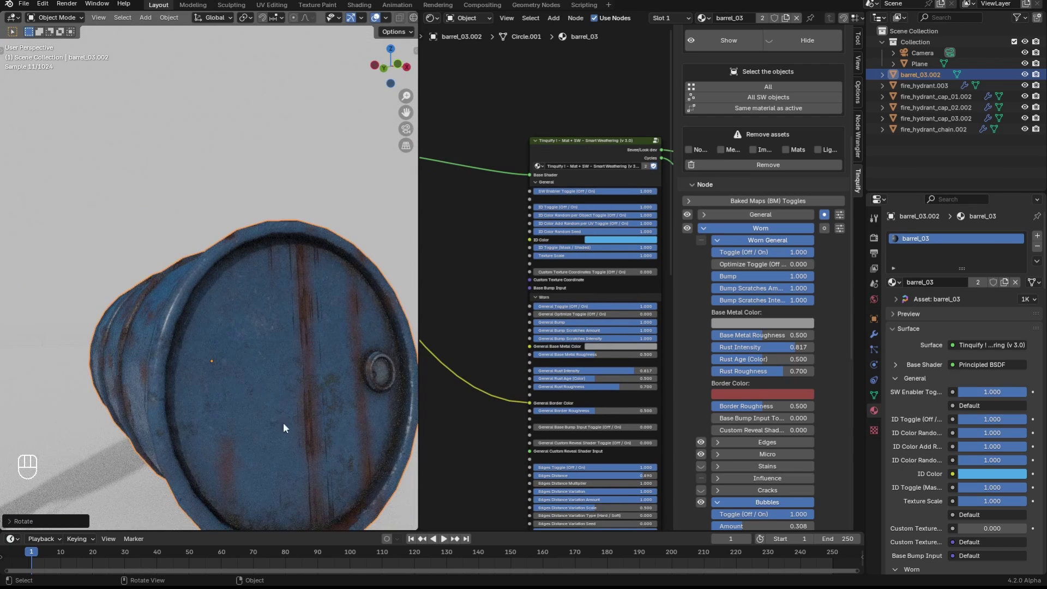
pyautogui.middleClick(228, 283)
pyautogui.press('n')
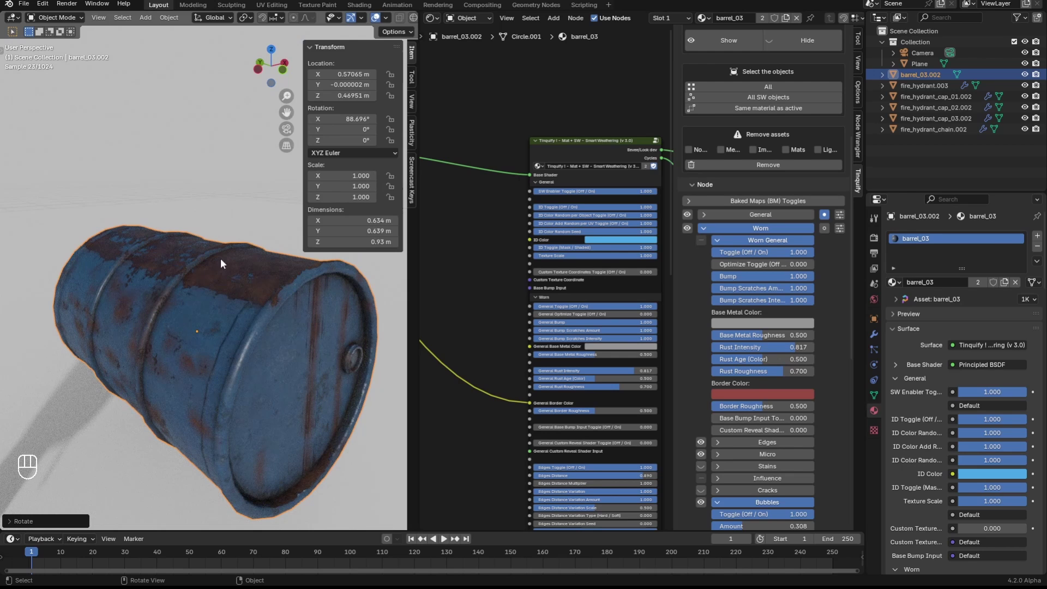
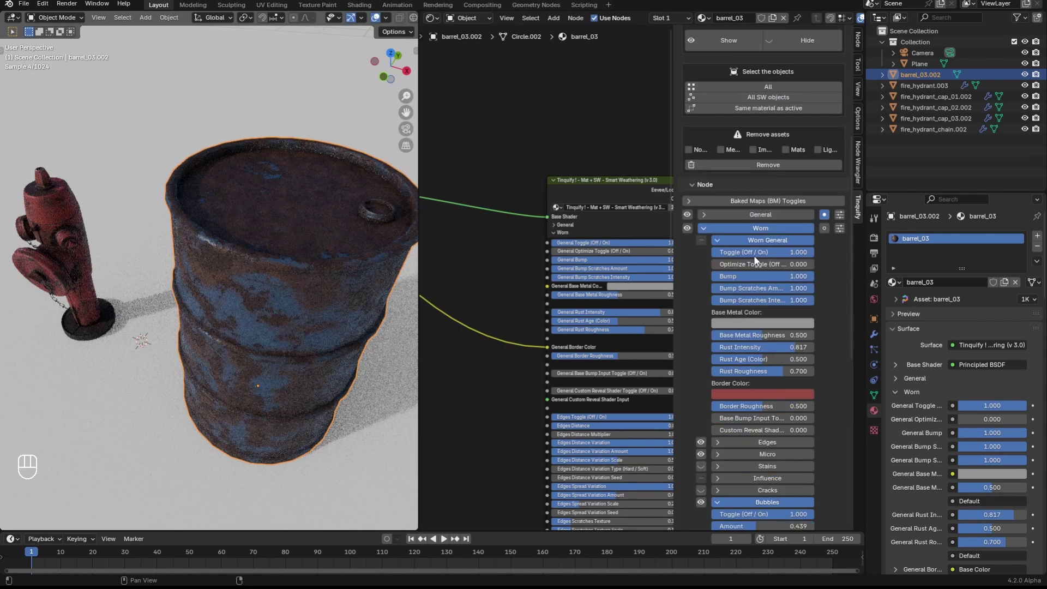
# Step: Copy the barrel's weathering and paste it onto the hydrant with Apply Texture Coordinates driven by an Empty
pyautogui.click(767, 154)
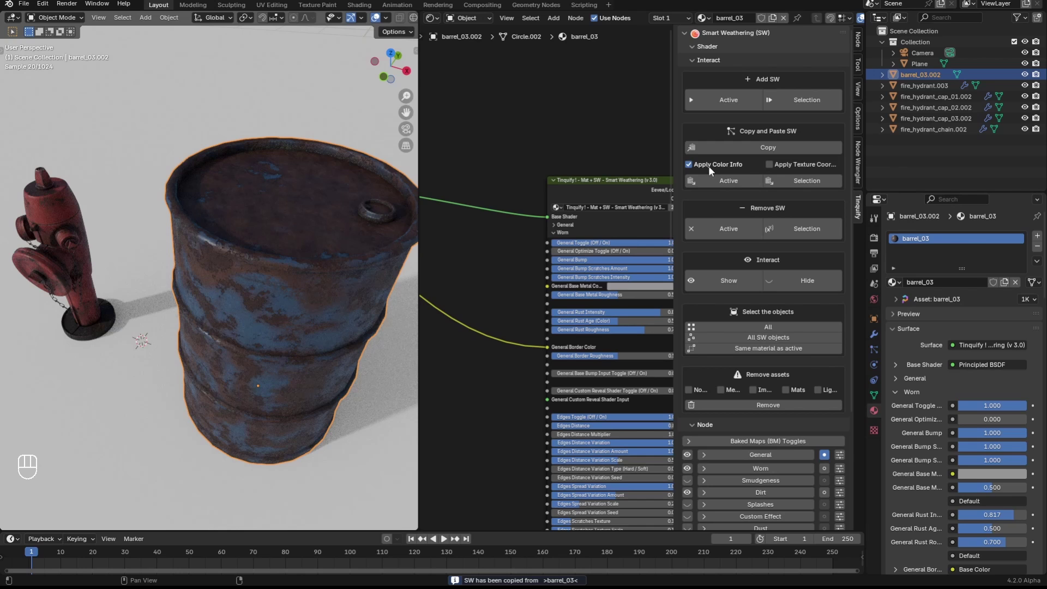
pyautogui.moveTo(715, 169); pyautogui.dragTo(747, 194)
pyautogui.moveTo(48, 218); pyautogui.dragTo(247, 387)
pyautogui.moveTo(202, 332); pyautogui.dragTo(277, 320)
pyautogui.middleClick(215, 349)
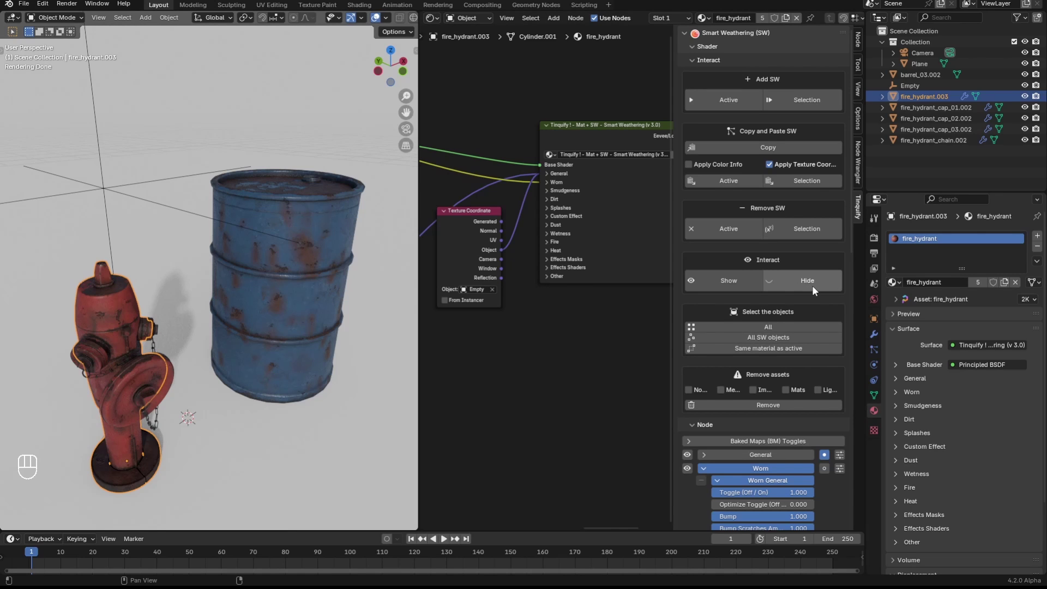
# Step: Toggle Show under Interact so the weathering reappears in the viewport
pyautogui.click(816, 290)
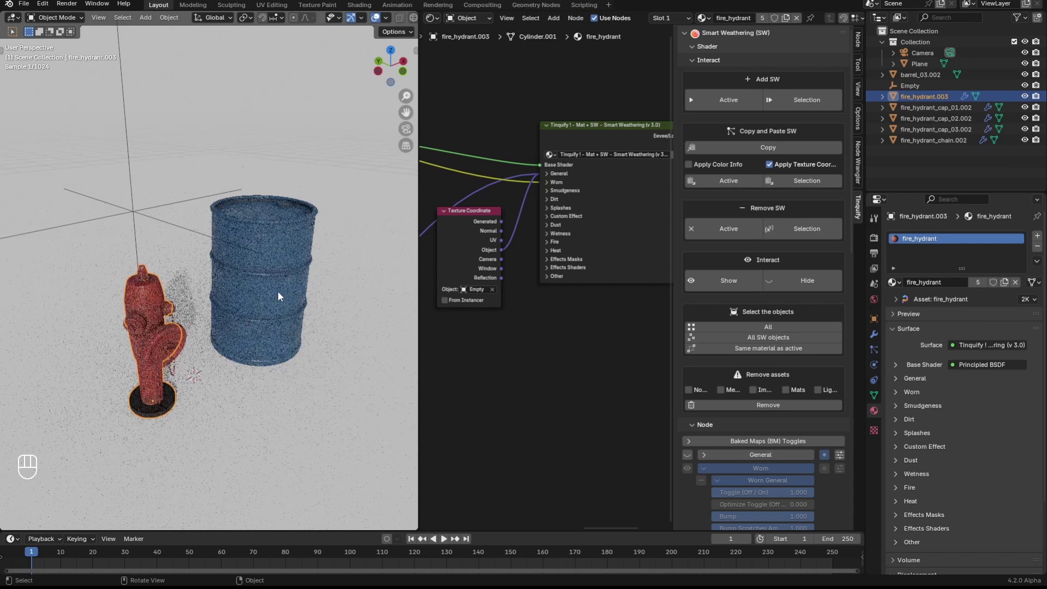
pyautogui.click(260, 318)
pyautogui.click(253, 298)
pyautogui.click(226, 338)
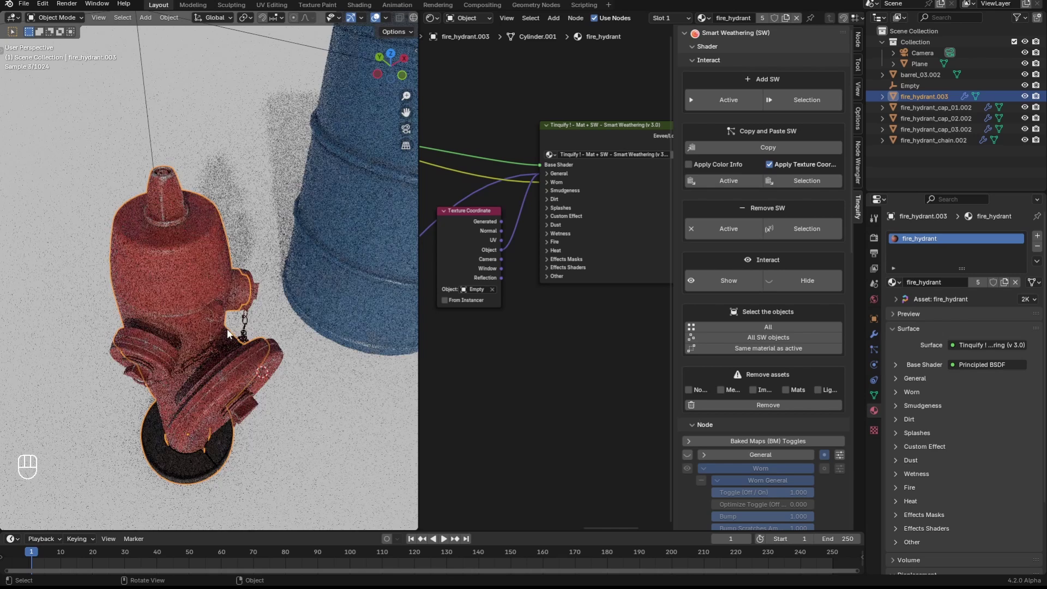
# Step: Switch the hydrant's Worn effect on and check it beside the rust-streaked barrel
pyautogui.click(227, 322)
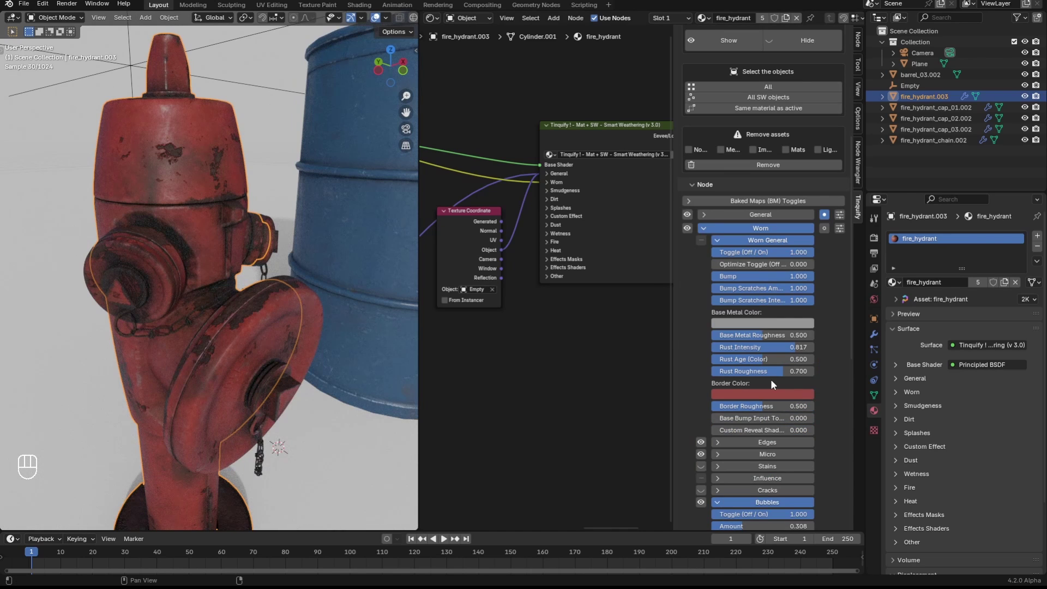
pyautogui.click(277, 319)
pyautogui.click(737, 204)
pyautogui.middleClick(247, 397)
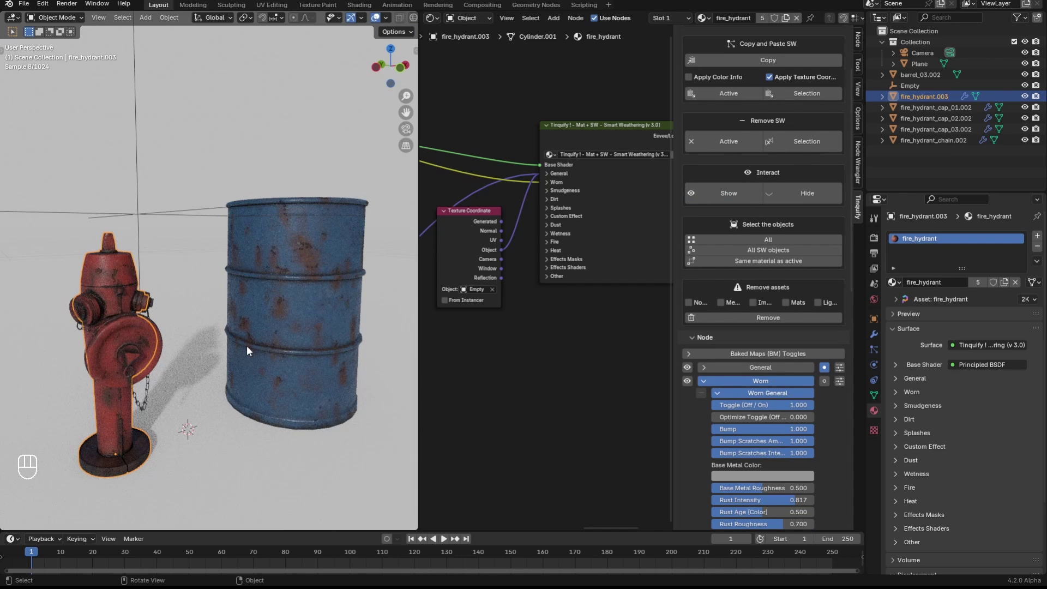